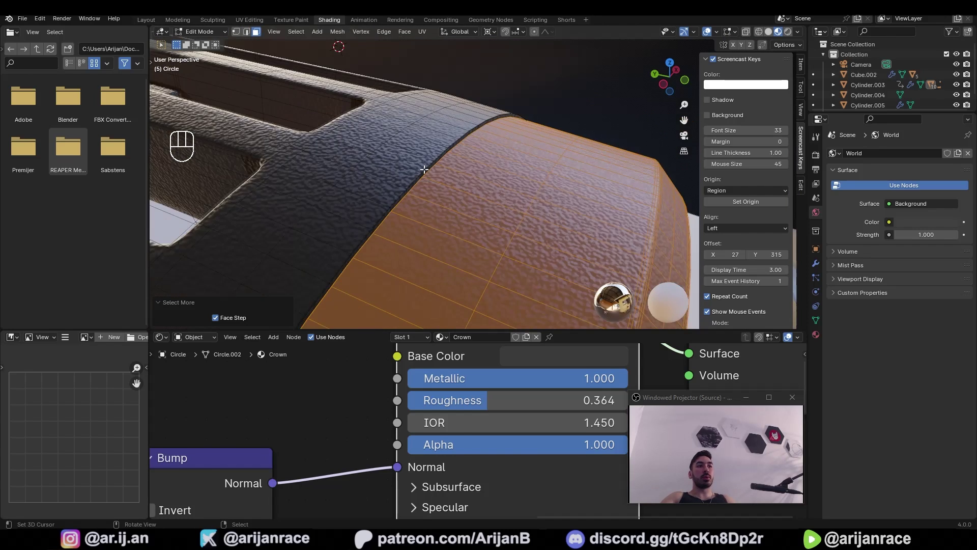
Step: Add a second material slot on the head and fill it with Body Metal for the selected body faces
{"action": "key", "text": "Tab"}
{"action": "left_click", "coordinate": [973, 160]}
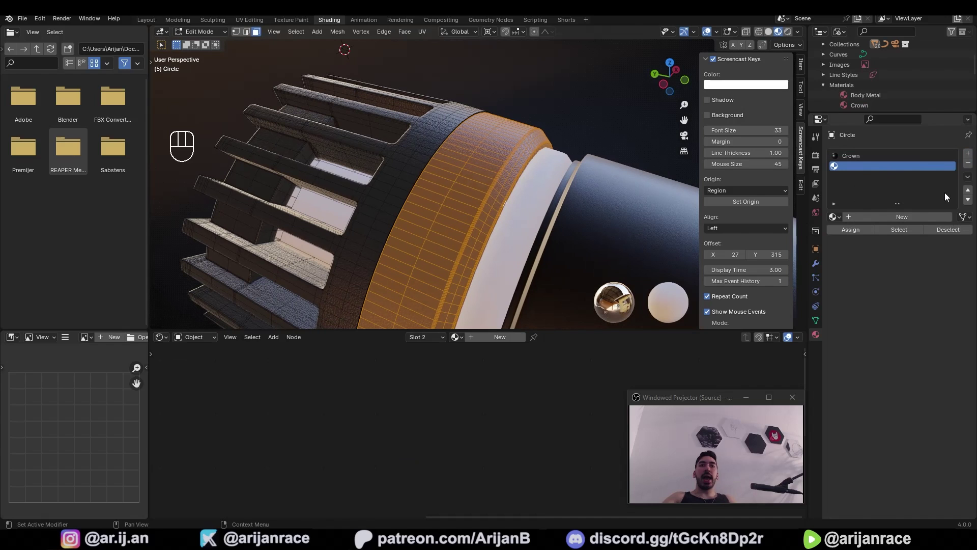
{"action": "left_click_drag", "start_coordinate": [832, 221], "coordinate": [858, 236]}
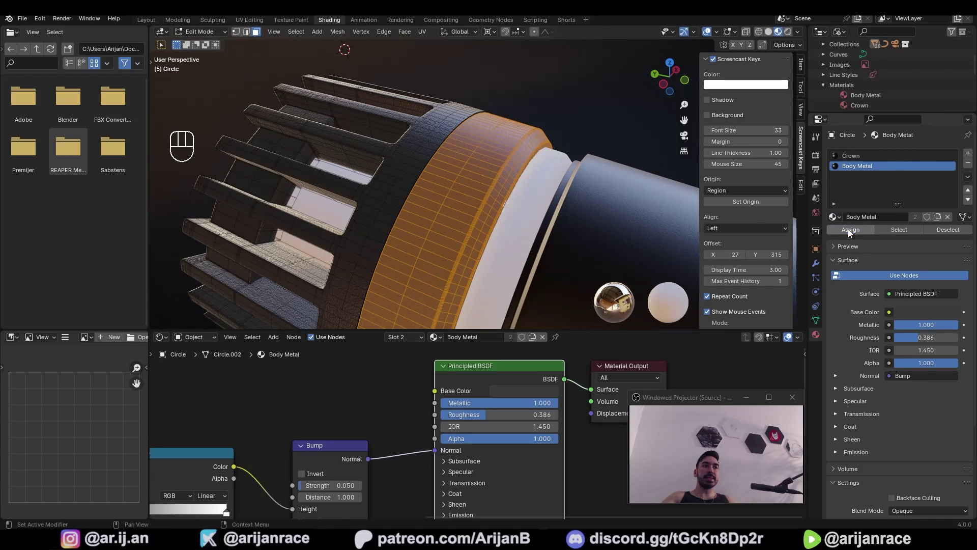
{"action": "key", "text": "Tab"}
{"action": "left_click_drag", "start_coordinate": [561, 191], "coordinate": [548, 181]}
{"action": "middle_click", "coordinate": [571, 212]}
Step: Select the mount's clamp piece (Cylinder.003) and inspect it from several angles
{"action": "middle_click", "coordinate": [539, 228]}
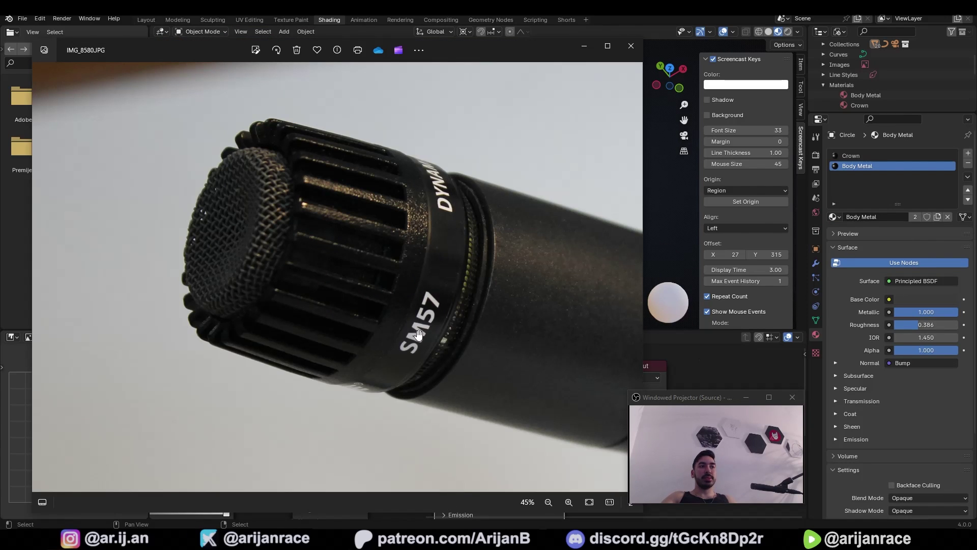
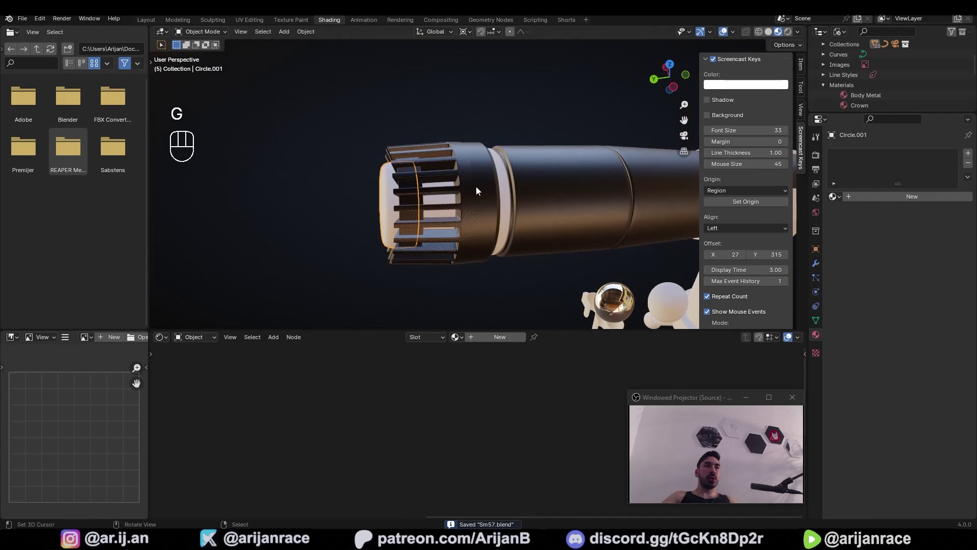
{"action": "middle_click", "coordinate": [478, 190]}
{"action": "left_click", "coordinate": [490, 186]}
{"action": "key", "text": "g"}
{"action": "middle_click", "coordinate": [521, 194]}
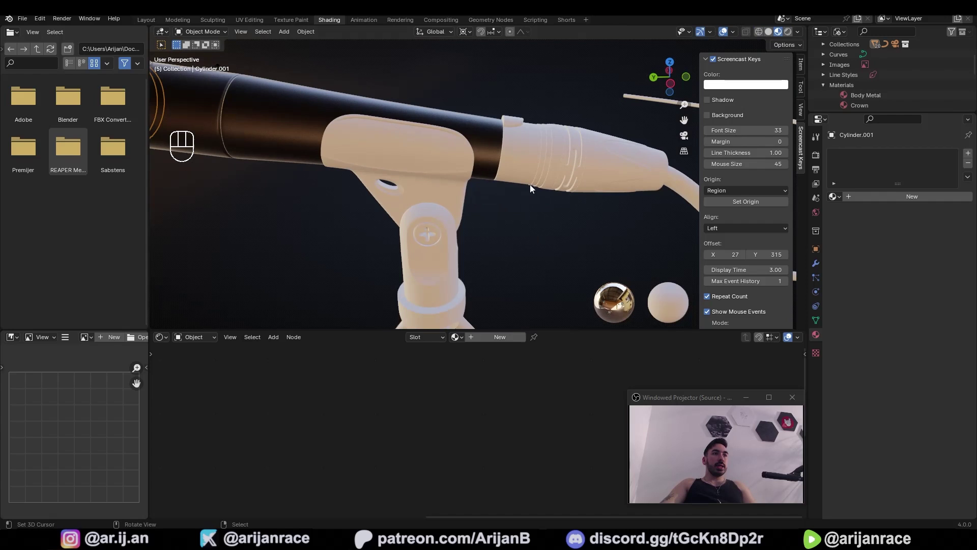
{"action": "left_click_drag", "start_coordinate": [502, 169], "coordinate": [522, 178]}
{"action": "left_click_drag", "start_coordinate": [526, 176], "coordinate": [522, 179]}
{"action": "middle_click", "coordinate": [534, 187]}
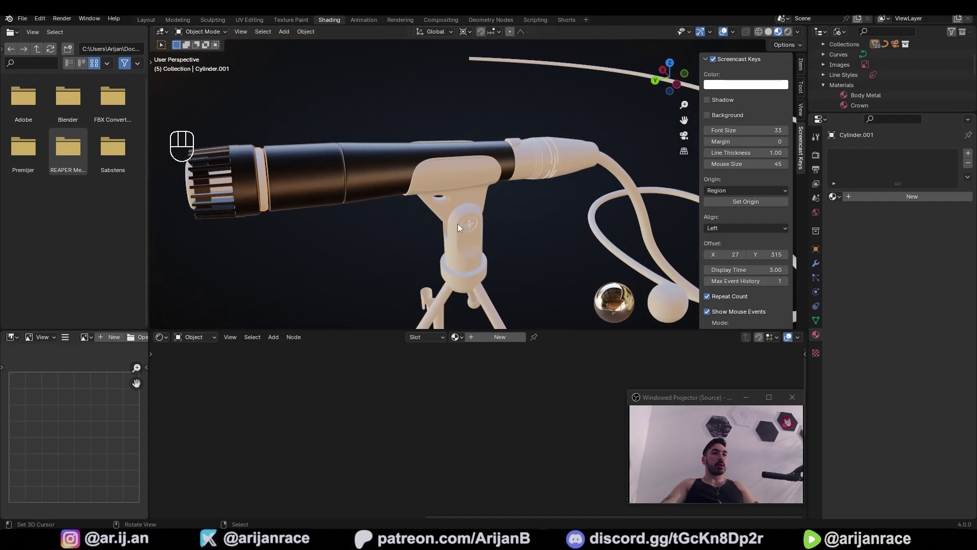
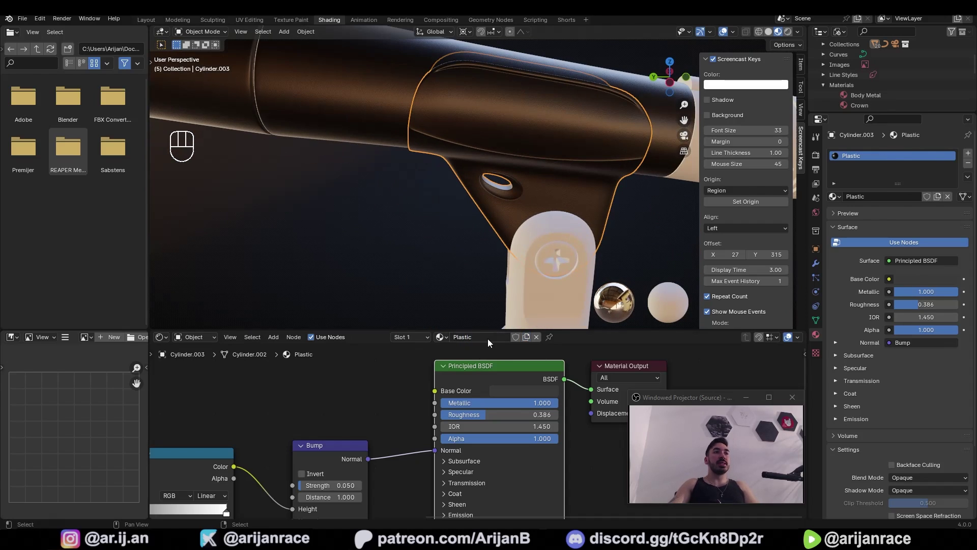
Step: Make the Plastic material non-metallic (Metallic 0) with a black base colour
{"action": "left_click", "coordinate": [485, 145]}
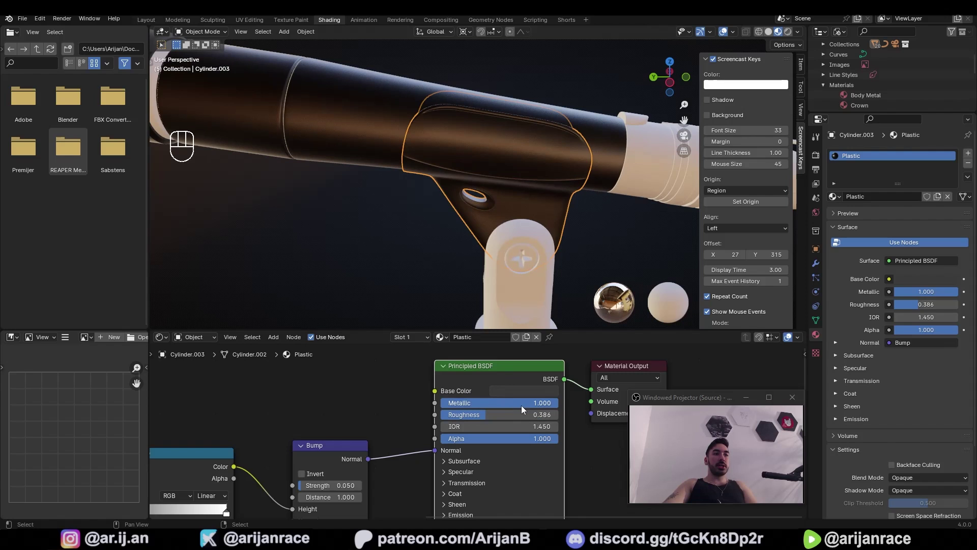
{"action": "left_click_drag", "start_coordinate": [535, 405], "coordinate": [539, 402]}
{"action": "key", "text": "a"}
{"action": "left_click_drag", "start_coordinate": [538, 395], "coordinate": [555, 334]}
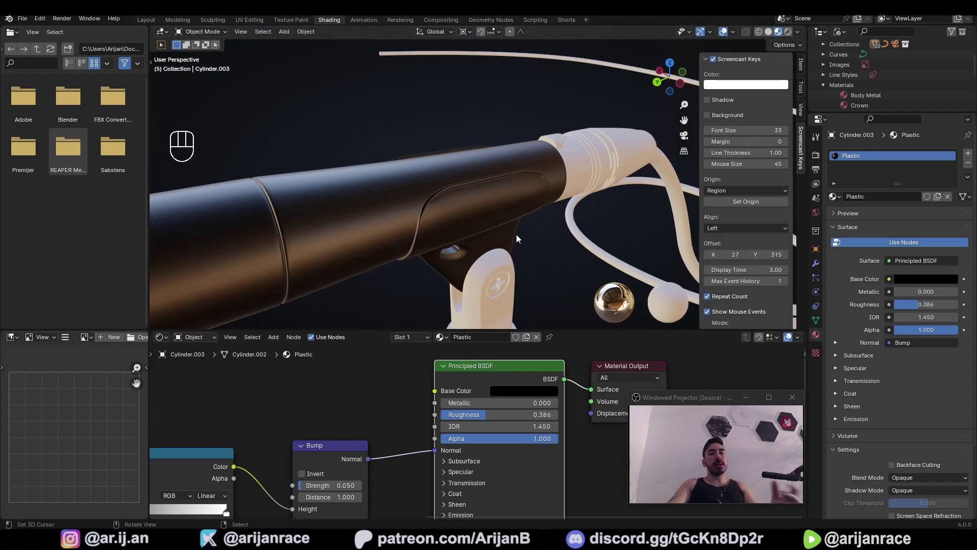
{"action": "left_click_drag", "start_coordinate": [545, 220], "coordinate": [461, 216]}
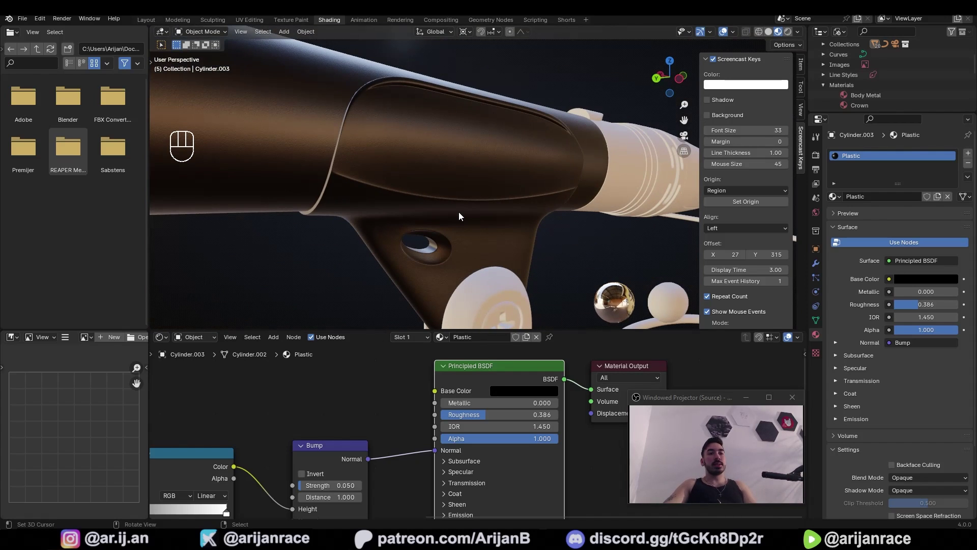
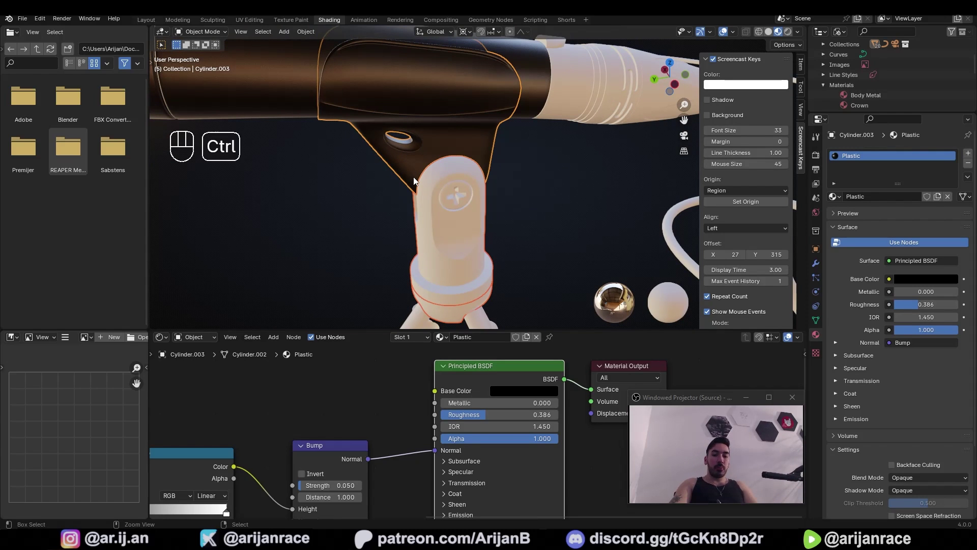
Step: Link the black Plastic material onto the connector and other mount pieces with Ctrl+L
{"action": "key", "text": "ctrl+l"}
{"action": "middle_click", "coordinate": [458, 217]}
{"action": "key", "text": "a"}
{"action": "key", "text": "a"}
{"action": "left_click", "coordinate": [486, 265]}
{"action": "key", "text": "a"}
{"action": "key", "text": "a"}
{"action": "left_click", "coordinate": [464, 137]}
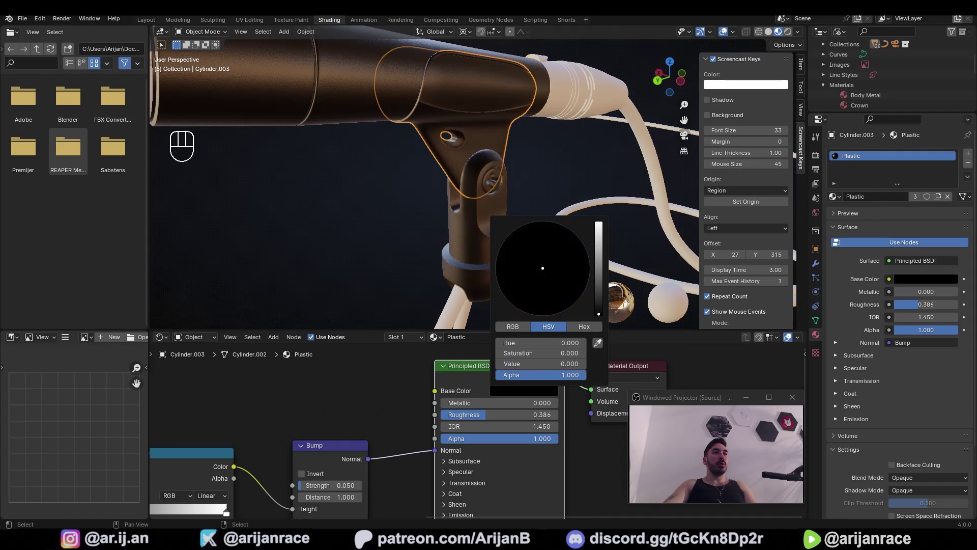
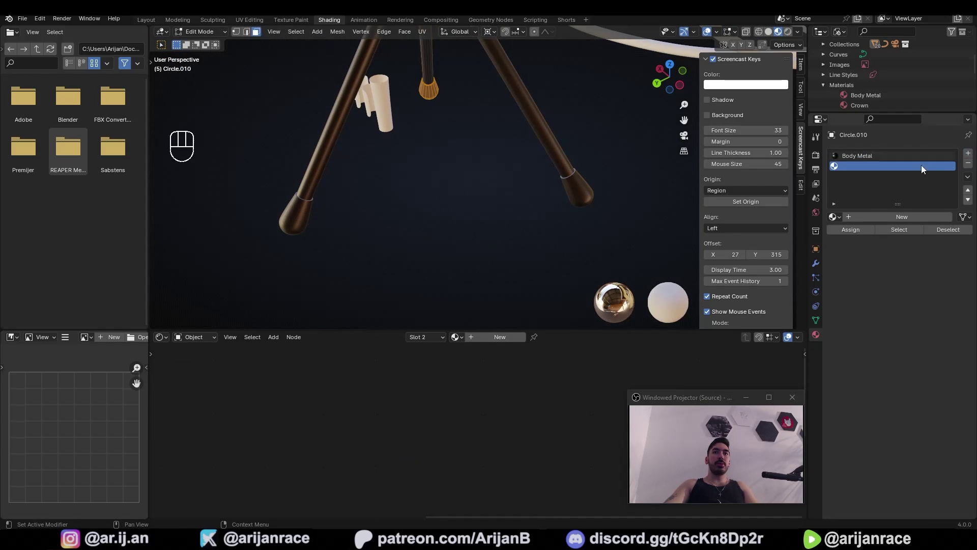
Step: Select further mount pieces to receive the Plastic material, checking them from around the mount
{"action": "left_click", "coordinate": [842, 218]}
{"action": "middle_click", "coordinate": [482, 189]}
{"action": "middle_click", "coordinate": [484, 152]}
{"action": "middle_click", "coordinate": [500, 162]}
{"action": "left_click", "coordinate": [487, 150]}
{"action": "middle_click", "coordinate": [491, 162]}
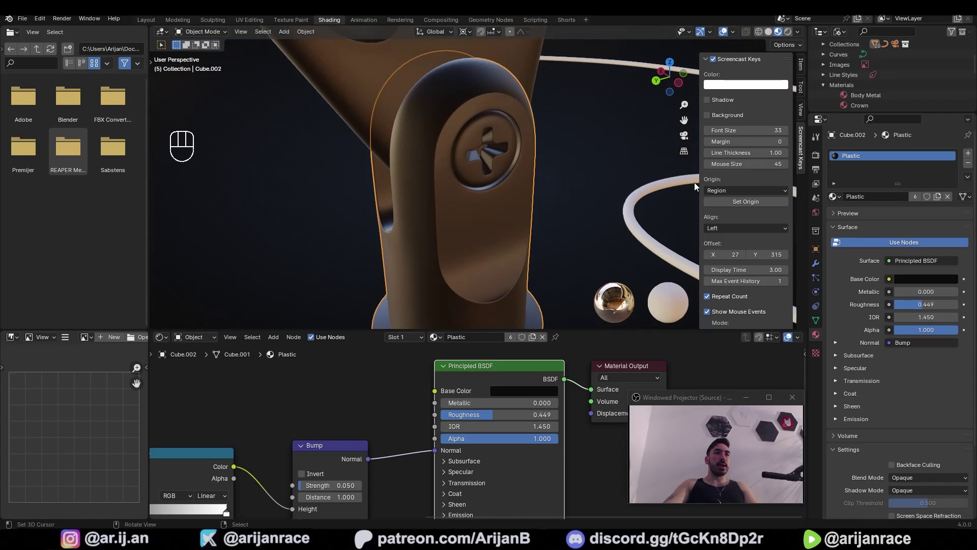
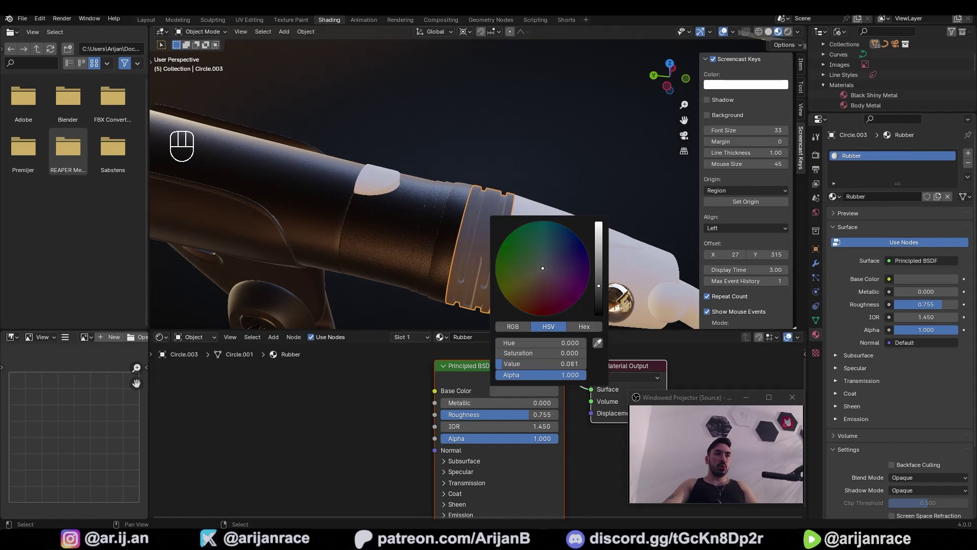
Step: Copy the Noise/Color Ramp/Bump node chain from the body's Body Metal material
{"action": "left_click", "coordinate": [563, 144]}
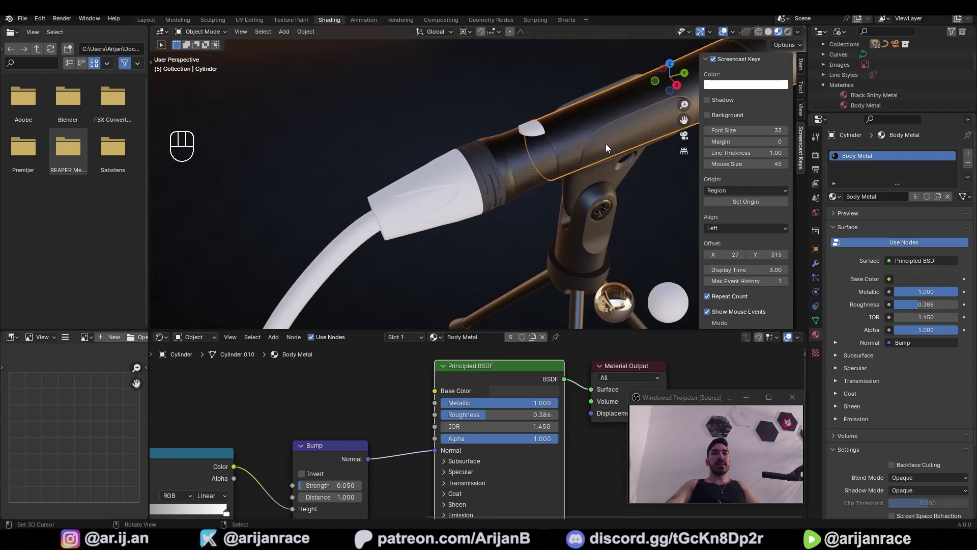
{"action": "left_click_drag", "start_coordinate": [551, 156], "coordinate": [488, 184]}
{"action": "middle_click", "coordinate": [346, 421]}
{"action": "middle_click", "coordinate": [371, 409]}
{"action": "key", "text": "a"}
{"action": "key", "text": "a"}
{"action": "key", "text": "b"}
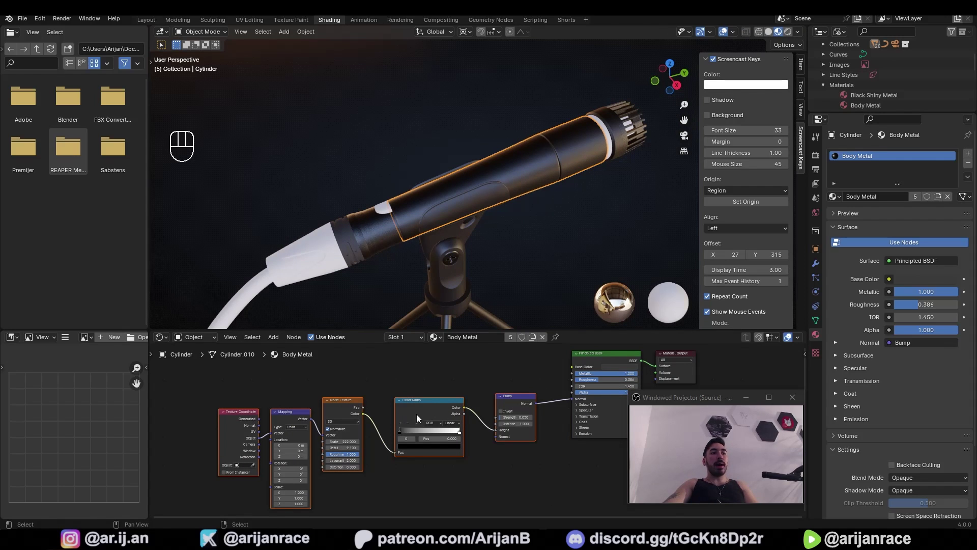
{"action": "key", "text": "ctrl+c"}
Step: Paste the bump node chain into the cable connector's Rubber material and position it
{"action": "middle_click", "coordinate": [404, 250]}
{"action": "left_click", "coordinate": [492, 391]}
{"action": "key", "text": "ctrl+v"}
{"action": "key", "text": "g"}
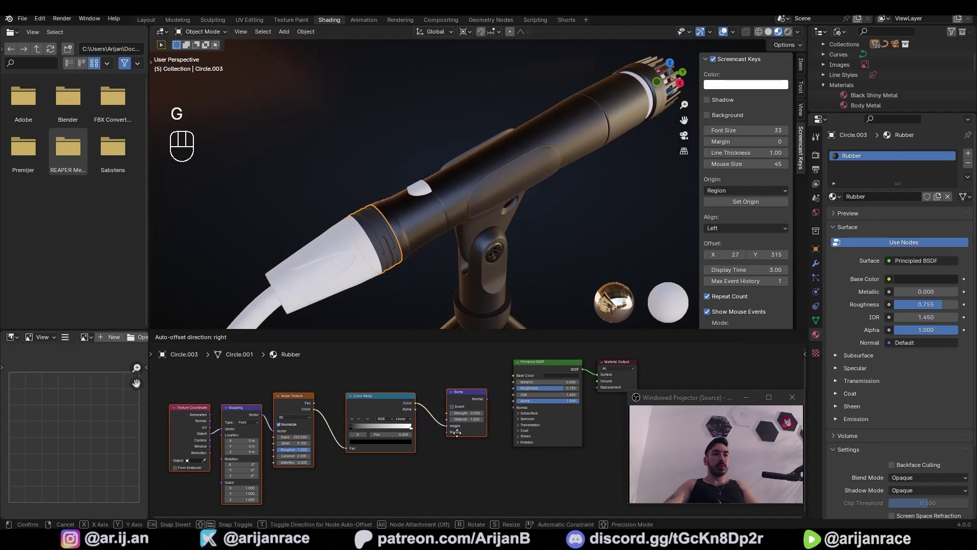
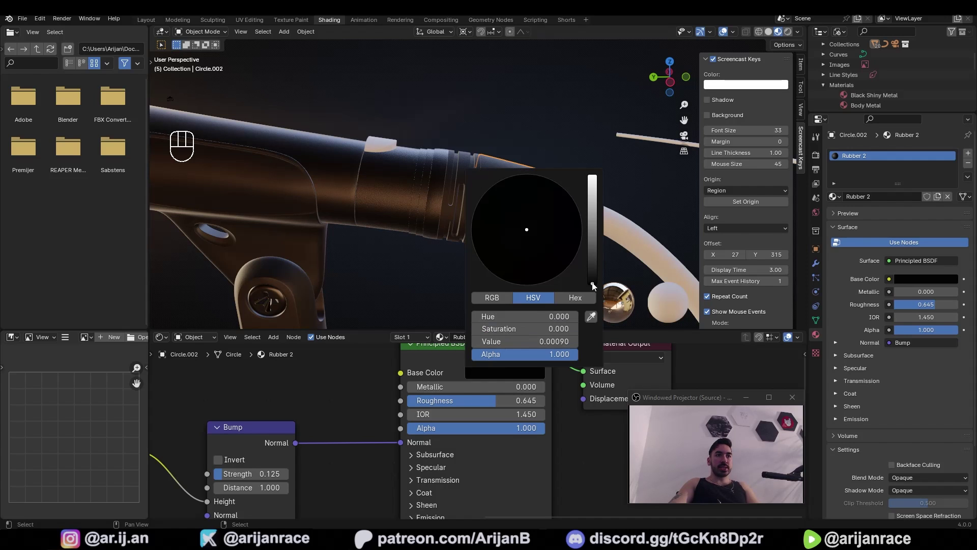
Step: Orbit to check the cable parts with their new rubber materials
{"action": "key", "text": "a"}
{"action": "key", "text": "a"}
{"action": "left_click_drag", "start_coordinate": [509, 256], "coordinate": [415, 290]}
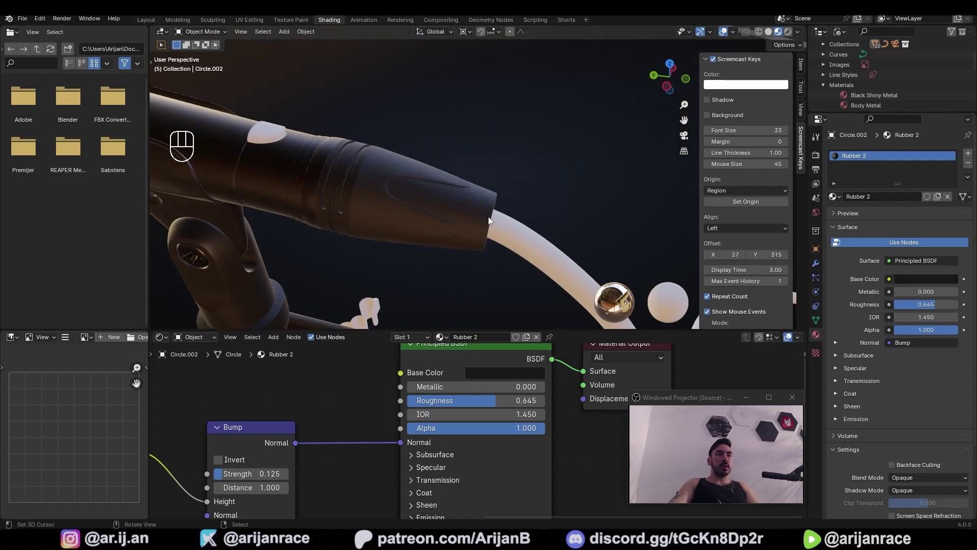
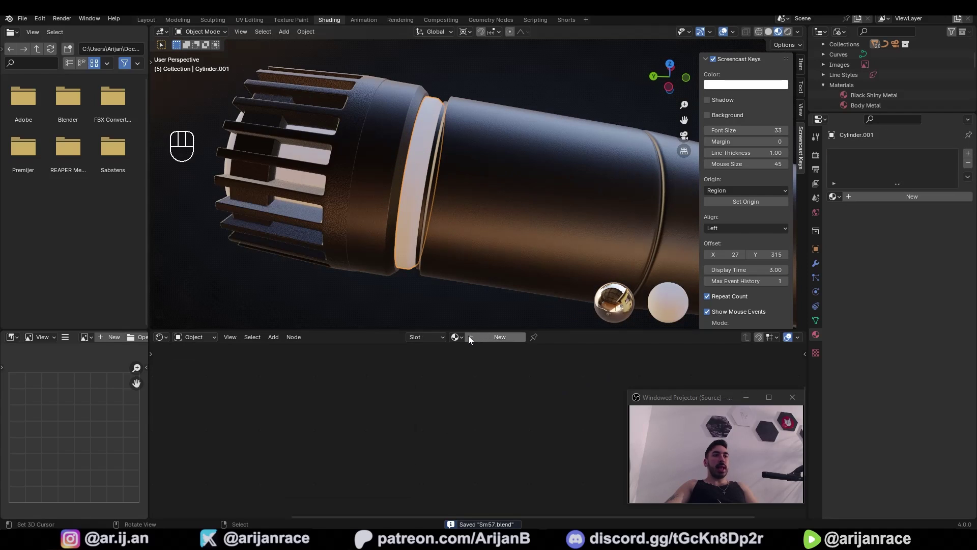
Step: Assign Black Shiny Metal to the ring behind the grille and move on to the inner grille mesh
{"action": "left_click_drag", "start_coordinate": [457, 339], "coordinate": [486, 357]}
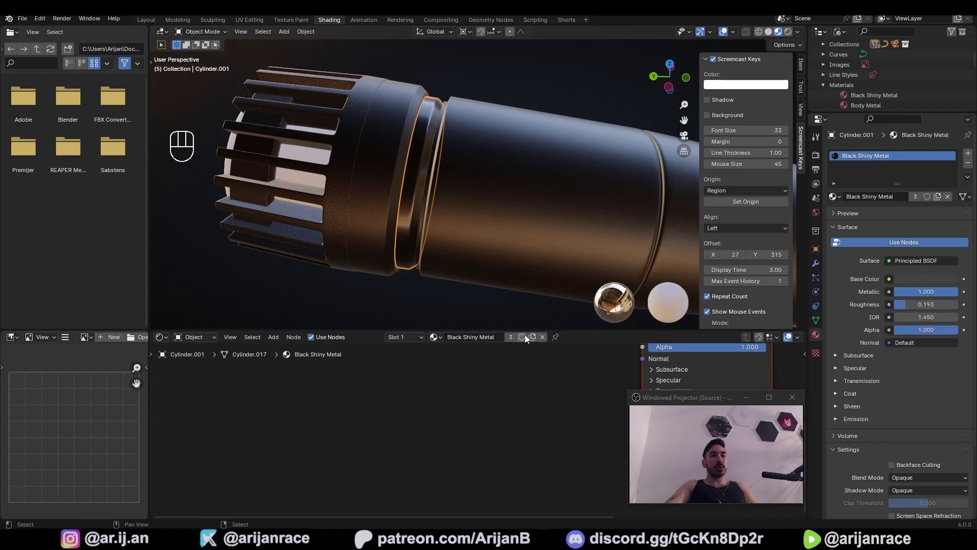
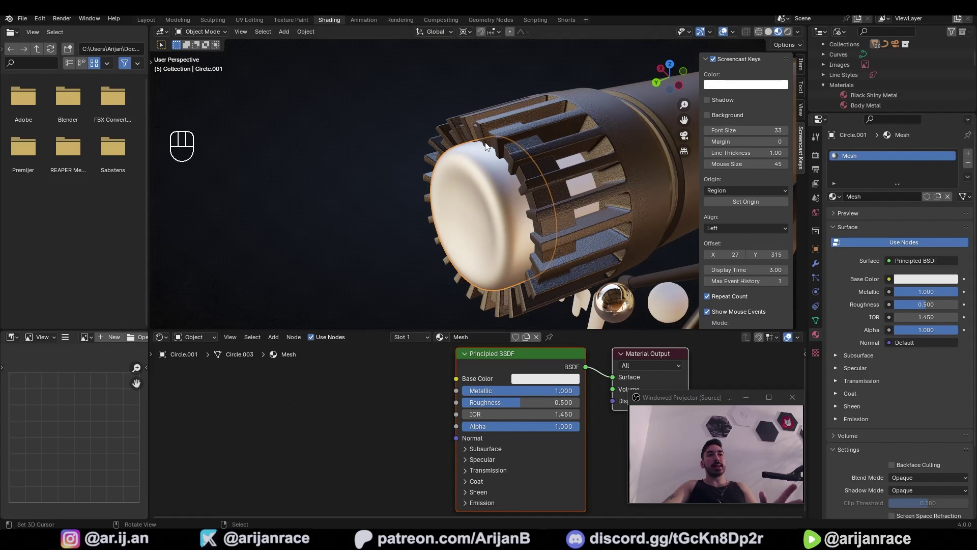
{"action": "middle_click", "coordinate": [482, 194]}
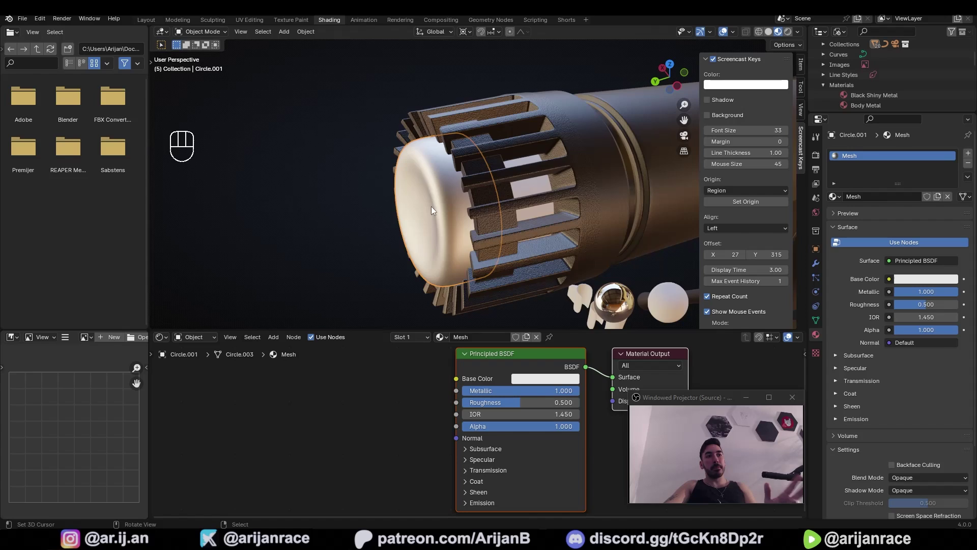
{"action": "middle_click", "coordinate": [409, 206]}
{"action": "middle_click", "coordinate": [335, 189]}
{"action": "right_click", "coordinate": [452, 197]}
{"action": "key", "text": "g"}
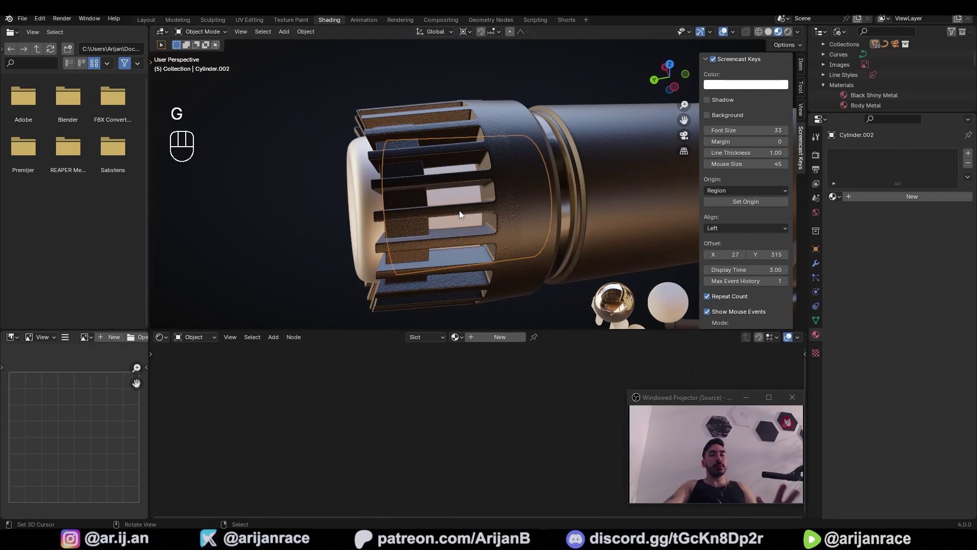
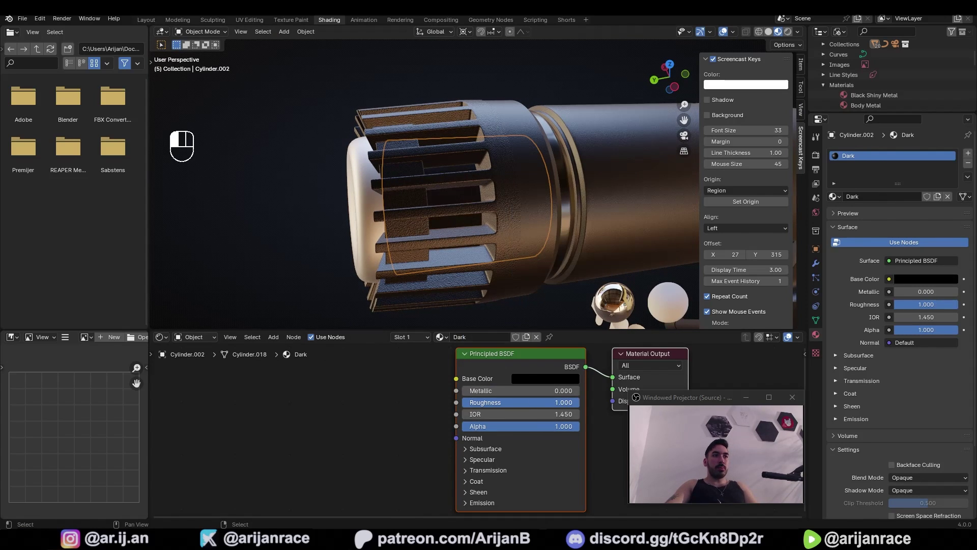
Step: Expand the Specular settings of the black, fully rough Dark material to remove its reflection
{"action": "middle_click", "coordinate": [432, 223]}
{"action": "left_click", "coordinate": [474, 427]}
{"action": "middle_click", "coordinate": [521, 432]}
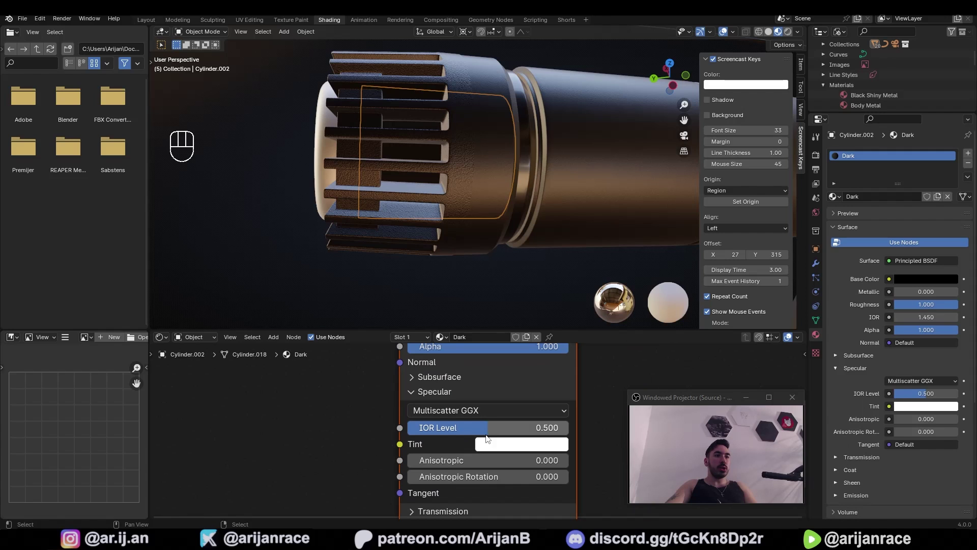